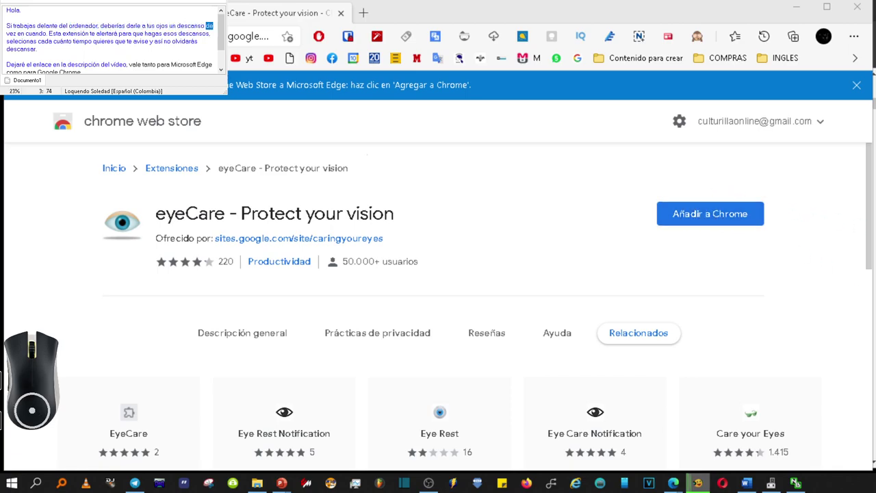
Step: Add eyeCare - Protect your vision from its store page and confirm the installation
scroll(down, 3)
scroll(down, 3)
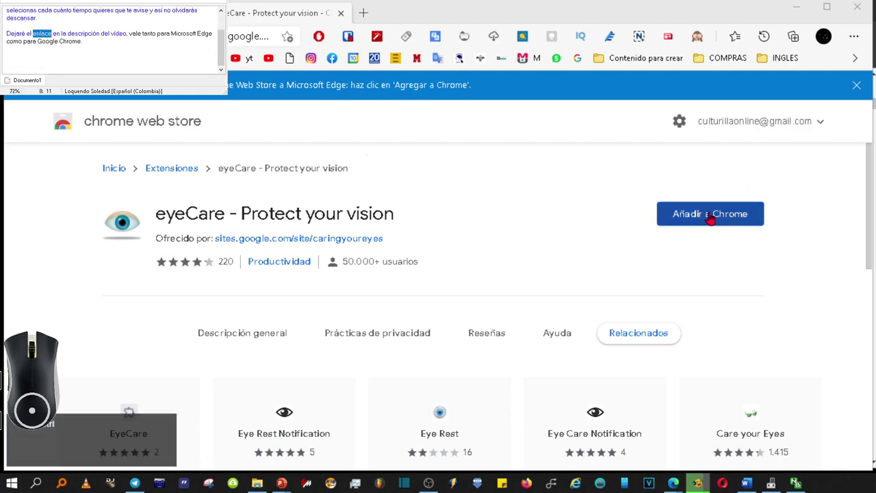
click(775, 188)
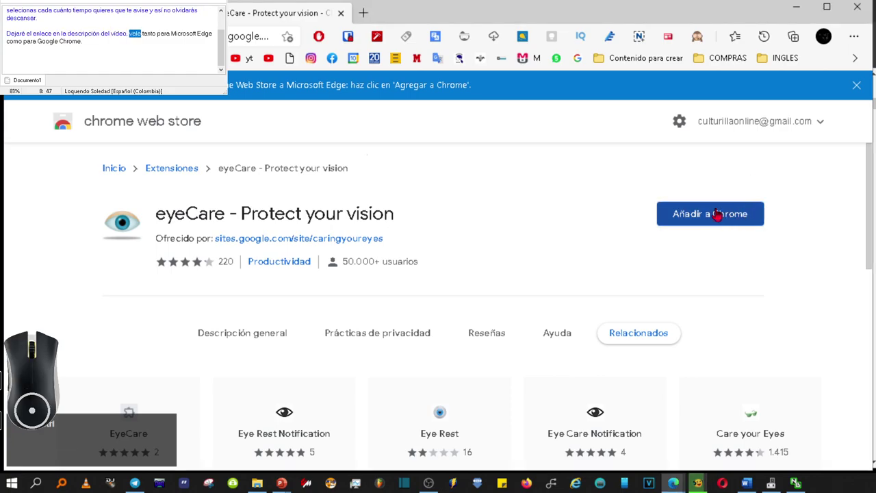
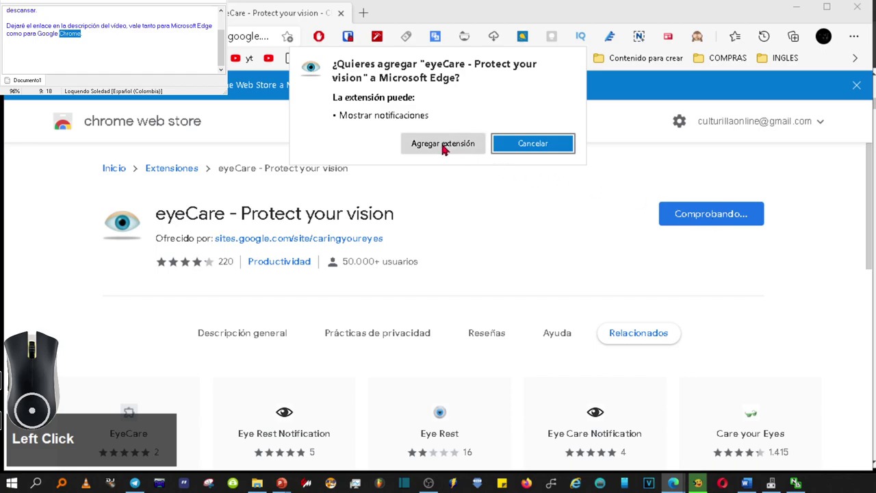
click(448, 140)
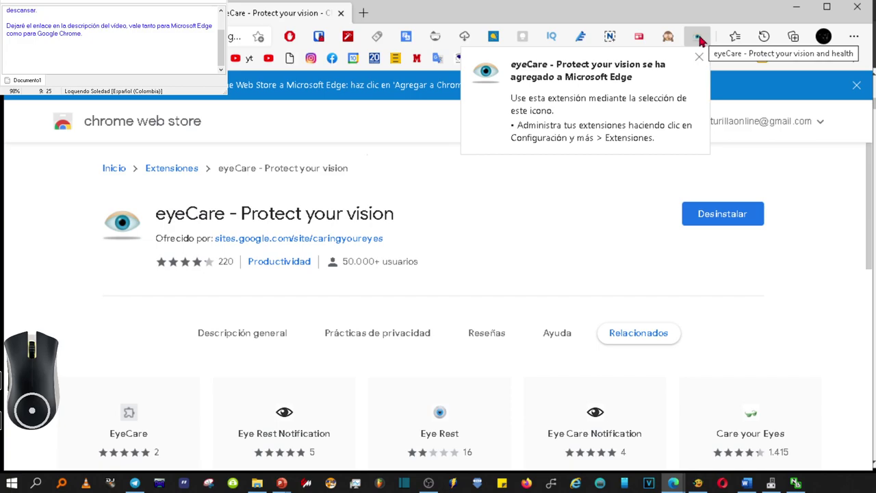
Step: Set eyeCare to break every 45 minutes with the iPhone alert sound
key(F4)
click(701, 34)
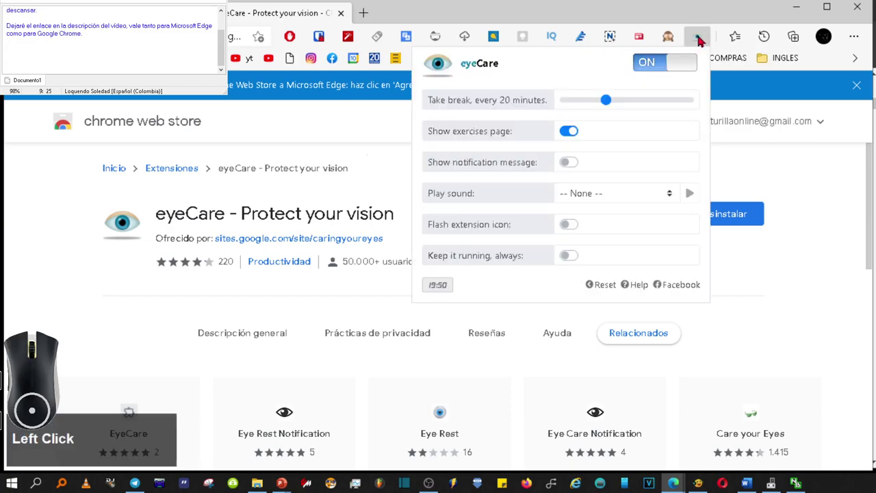
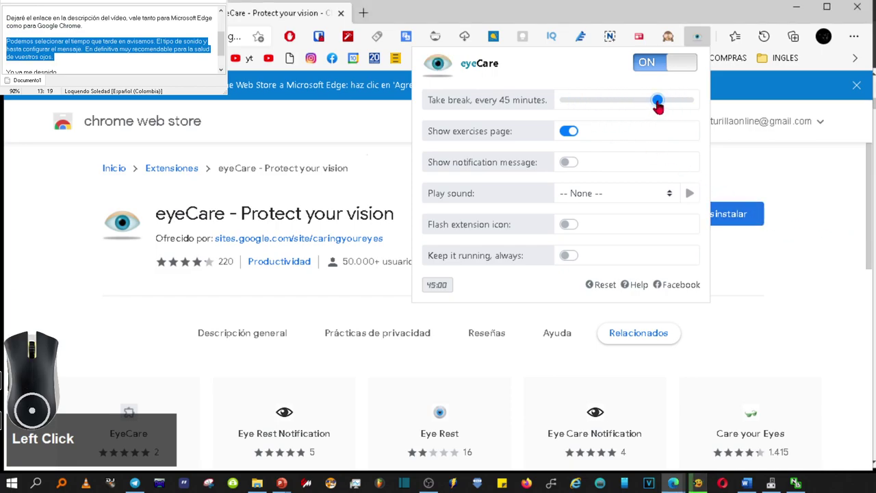
click(612, 193)
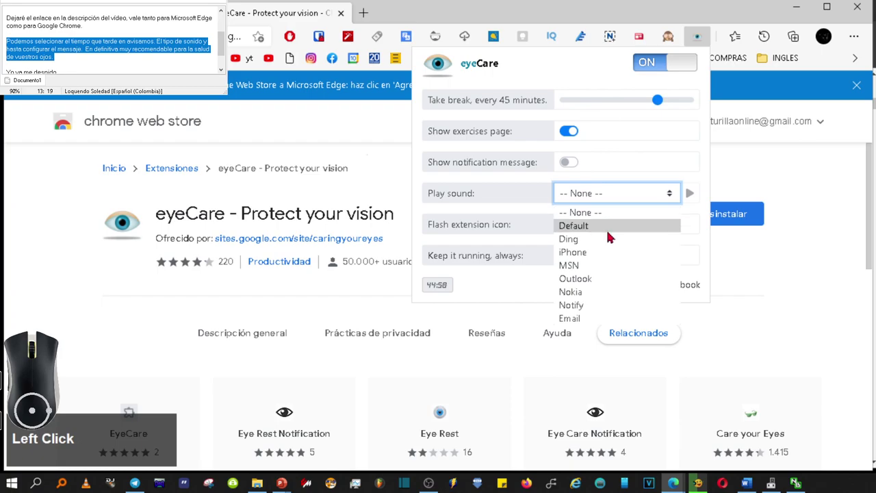
click(620, 257)
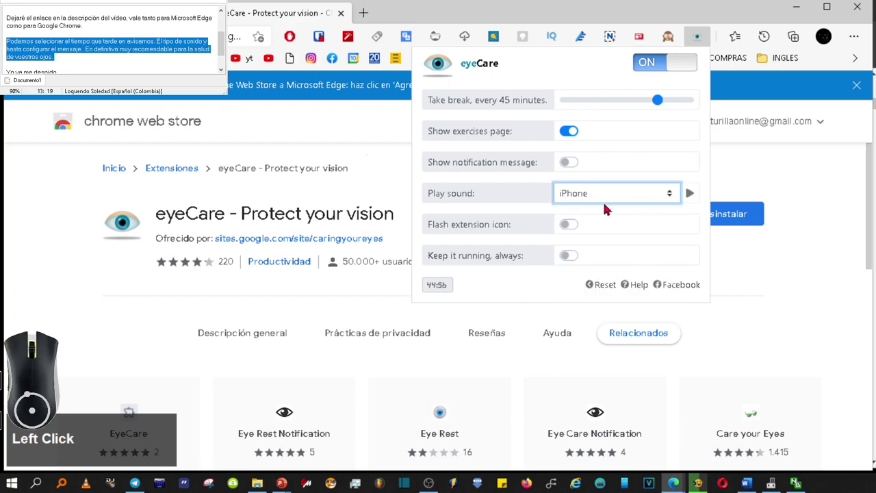